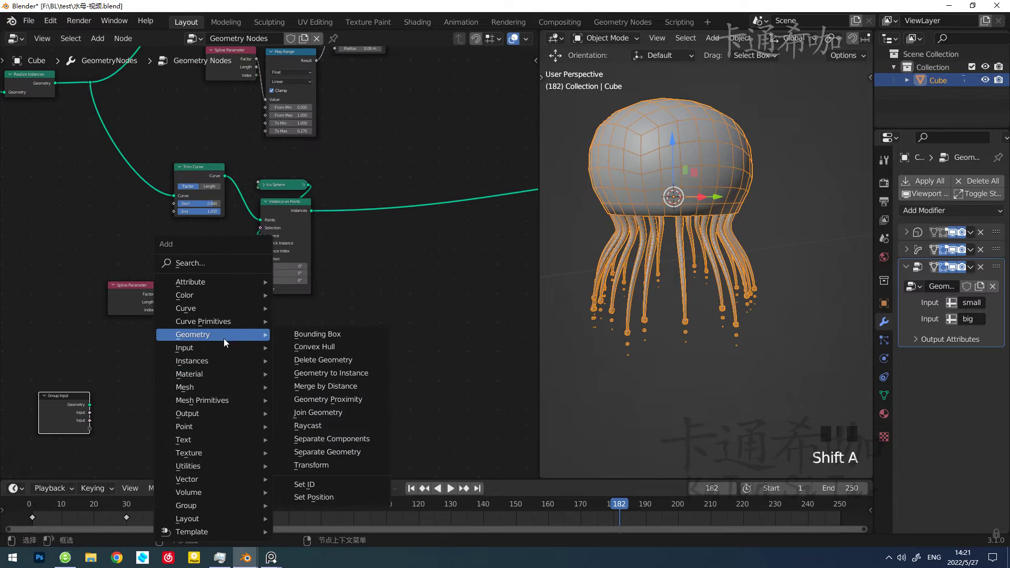
Move the Group Input node beside the instance-scale nodes, ready for an Extrude Mesh node
key("a")
left_click(387, 146)
key("shift+a")
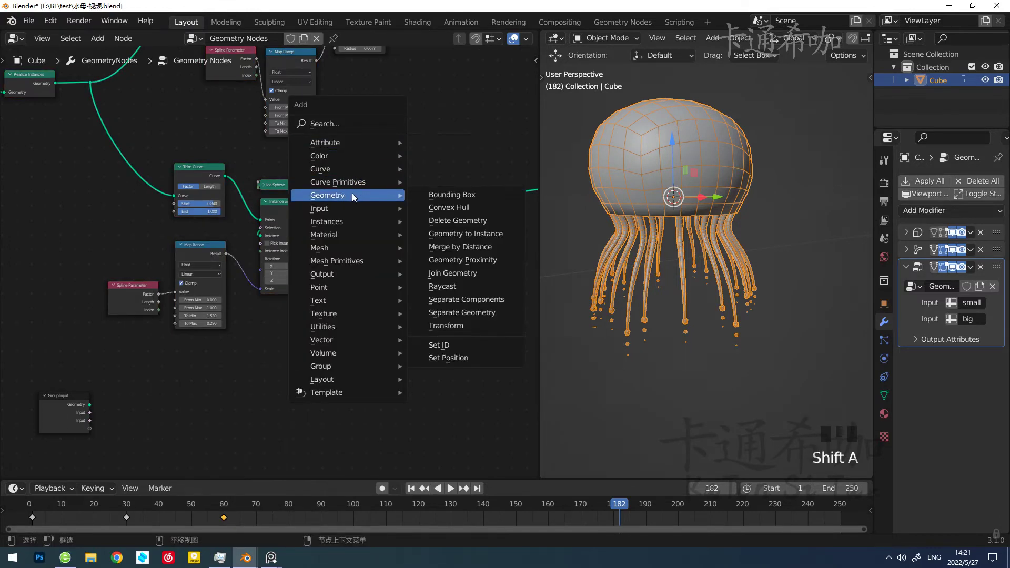
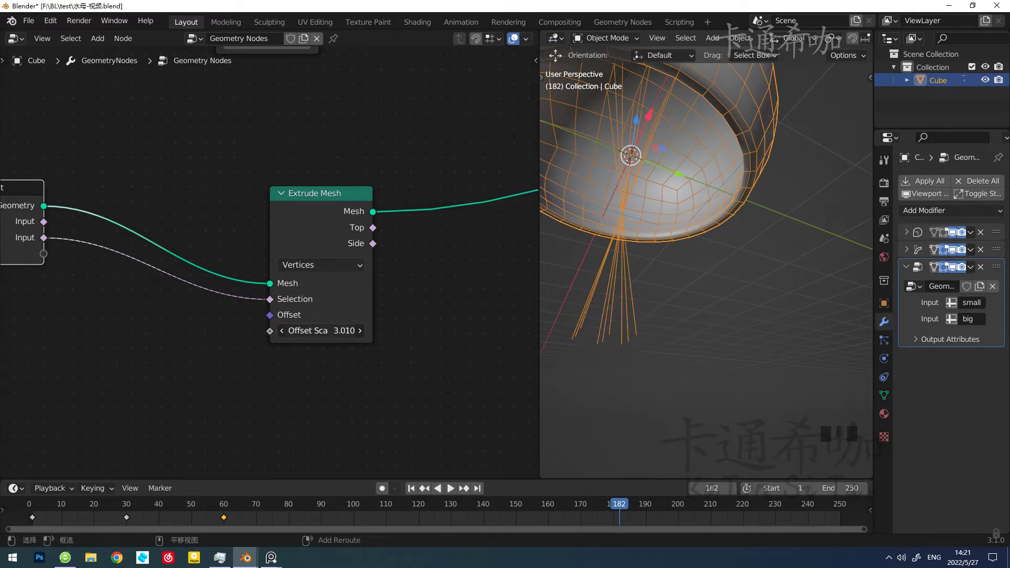
Add a Boolean Math And node and route the Extrude Mesh selection through it
scroll("down", 3)
left_click_drag(299, 341, 101, 194)
left_click_drag(101, 194, 165, 253)
middle_click(165, 254)
scroll("up", 3)
key("shift+a")
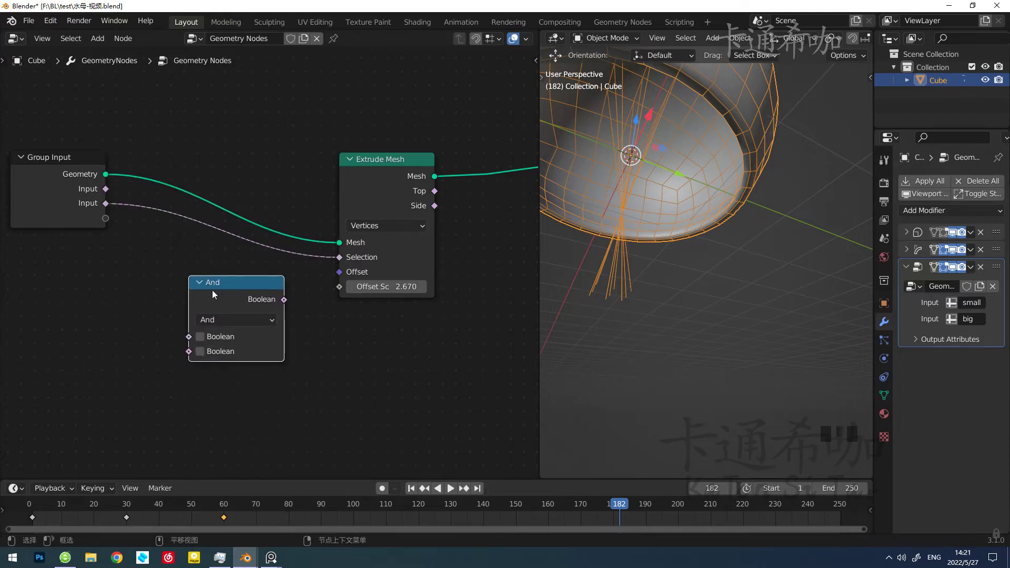
left_click_drag(233, 298, 320, 349)
Feed a Boolean Random Value at probability 0.46 into the And node, then add a Position node
key("shift+a")
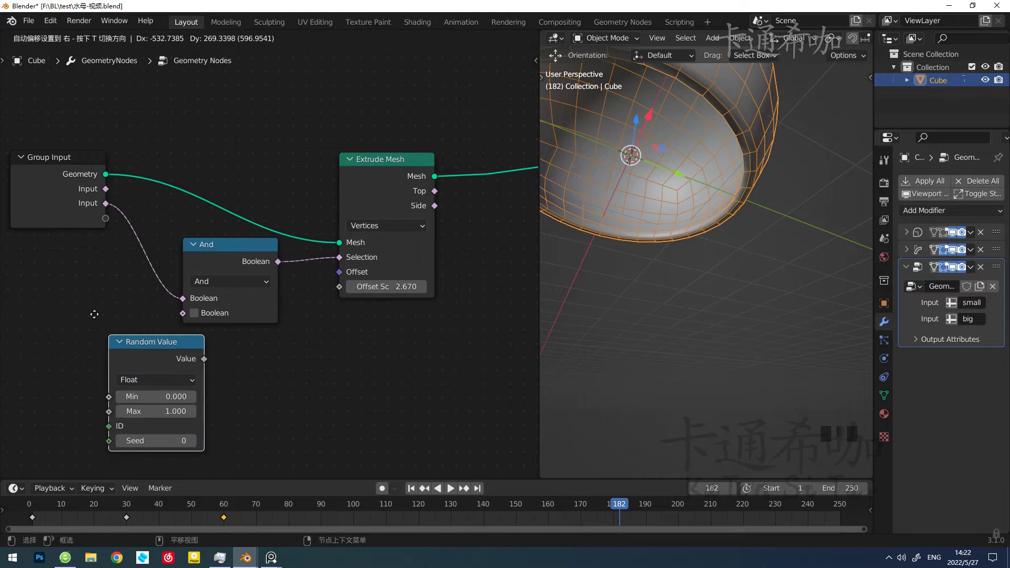
left_click_drag(123, 361, 634, 156)
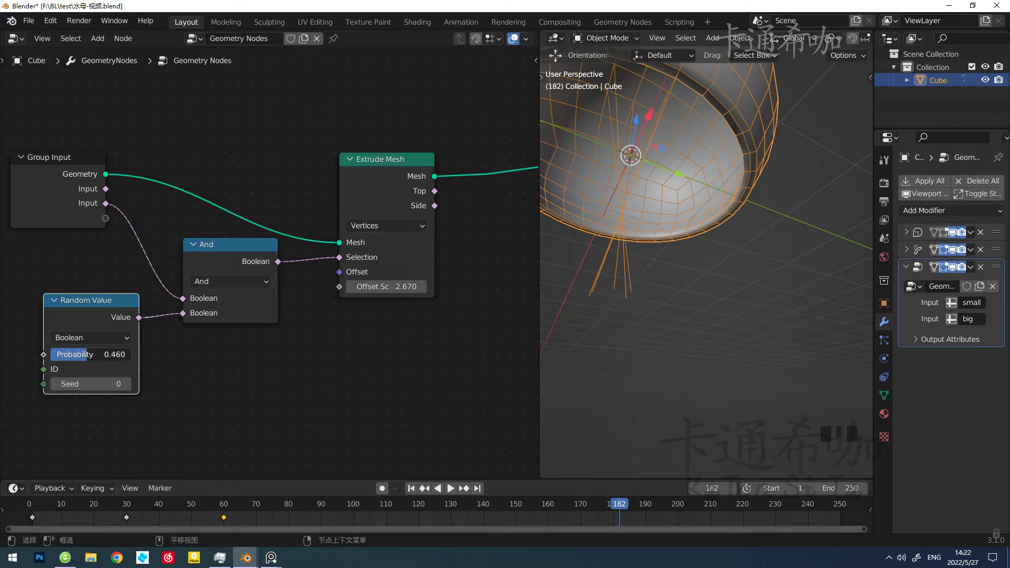
left_click_drag(322, 251, 189, 349)
left_click(189, 348)
left_click(43, 295)
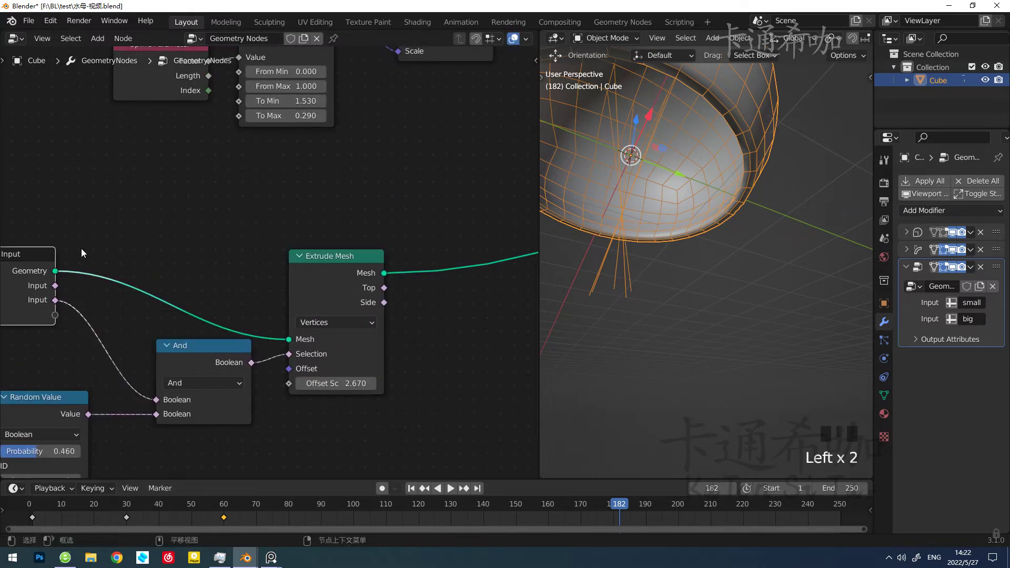
left_click(24, 300)
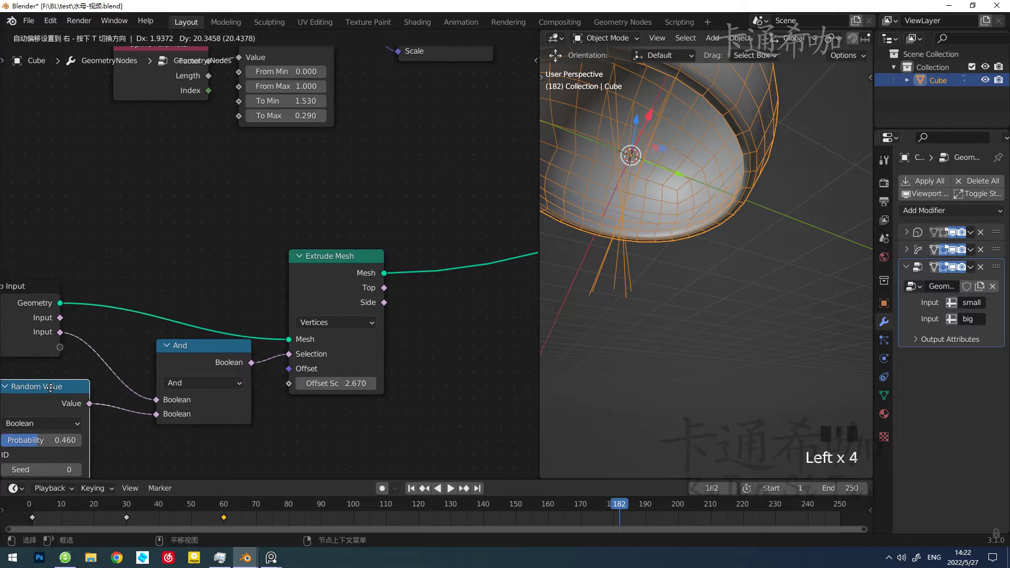
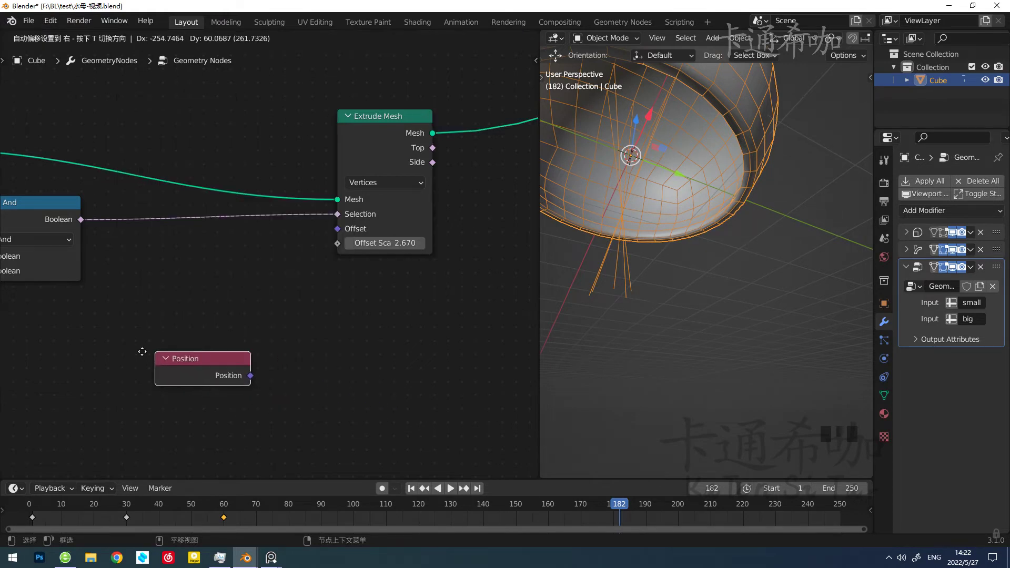
Drive the Extrude Mesh Offset from Position through a Vector Math Add node
key("shift+a")
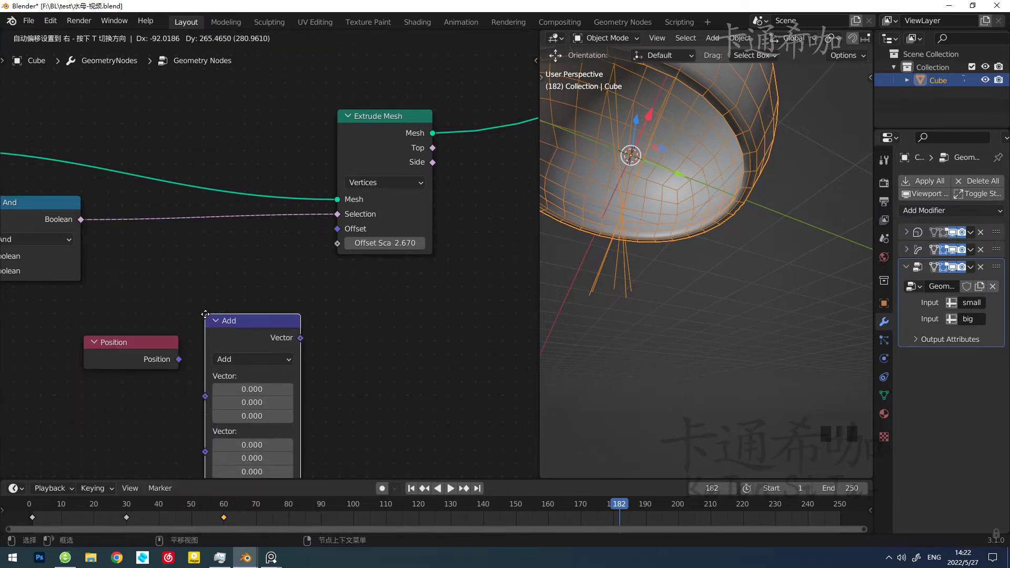
left_click_drag(199, 352, 163, 332)
left_click_drag(163, 333, 148, 338)
left_click(148, 337)
left_click(238, 320)
left_click_drag(242, 306, 618, 238)
Join the strand branch with the body through Join Geometry into the Group Output
scroll("down", 3)
left_click_drag(620, 261, 430, 248)
scroll("down", 3)
left_click_drag(430, 248, 315, 288)
key("shift+a")
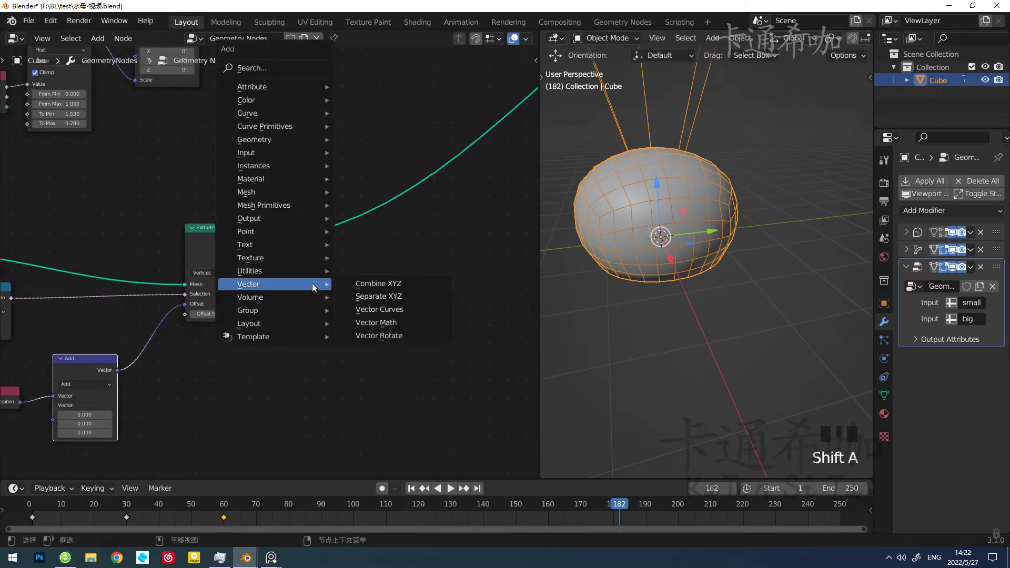
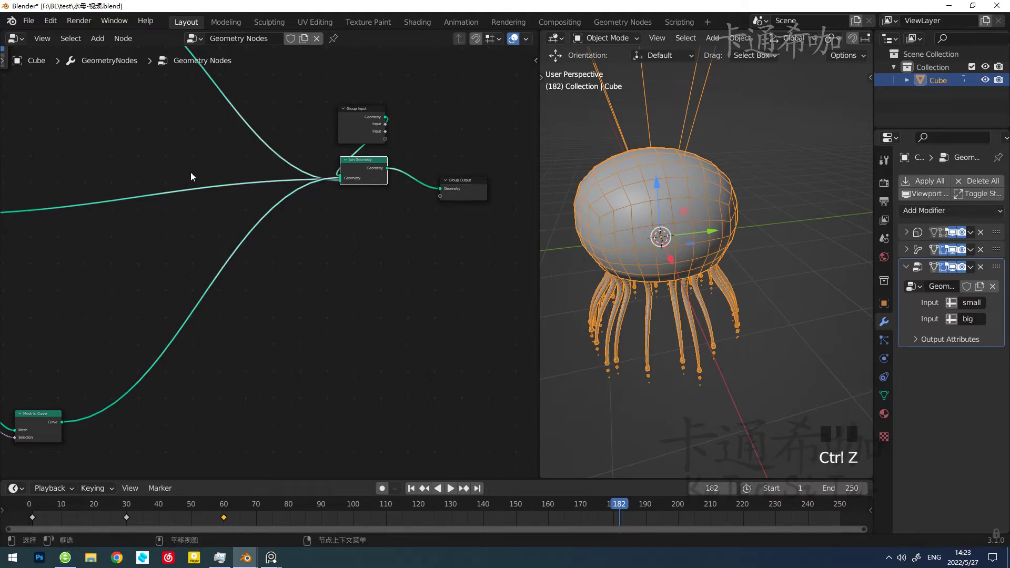
Mute the links carrying the old tentacles so they vanish from the jellyfish
left_click_drag(196, 158, 197, 149)
left_click(197, 149)
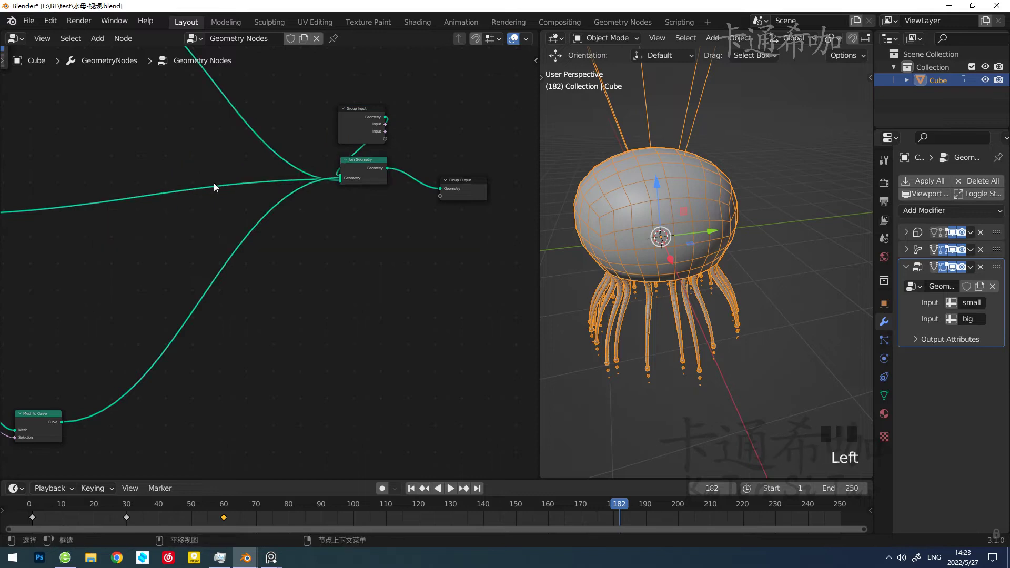
right_click(203, 176)
key("ctrl+z")
right_click(197, 177)
left_click_drag(361, 299, 287, 245)
key("ctrl+z")
left_click_drag(277, 208, 252, 221)
scroll("down", 3)
scroll("up", 3)
right_click(252, 221)
right_click(245, 194)
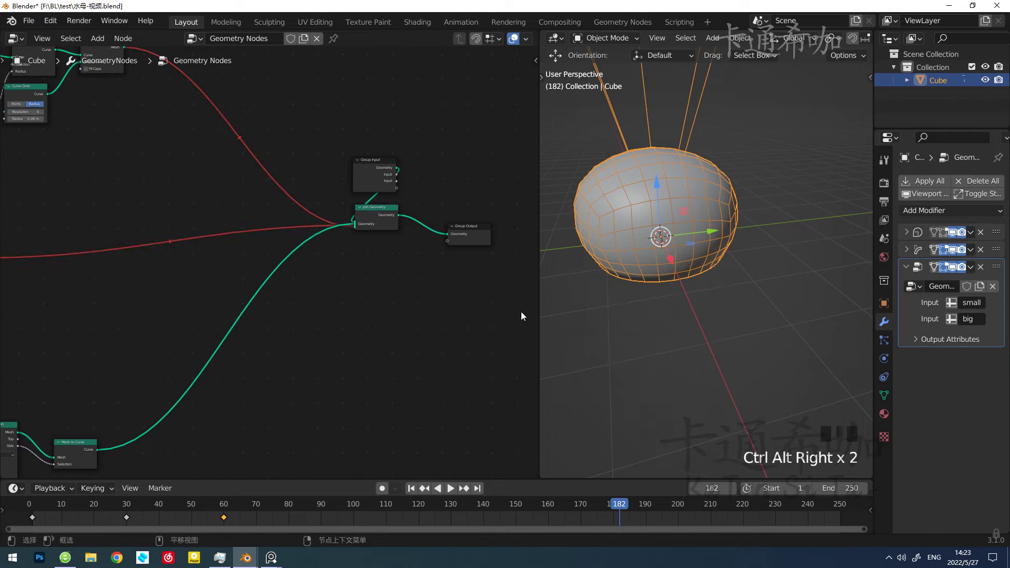
Add a Vector Curves node beside the Add node near the extrusion
left_click_drag(305, 309, 151, 325)
scroll("down", 3)
scroll("up", 3)
middle_click(144, 335)
scroll("up", 3)
left_click_drag(200, 315, 287, 212)
scroll("up", 3)
key("shift+a")
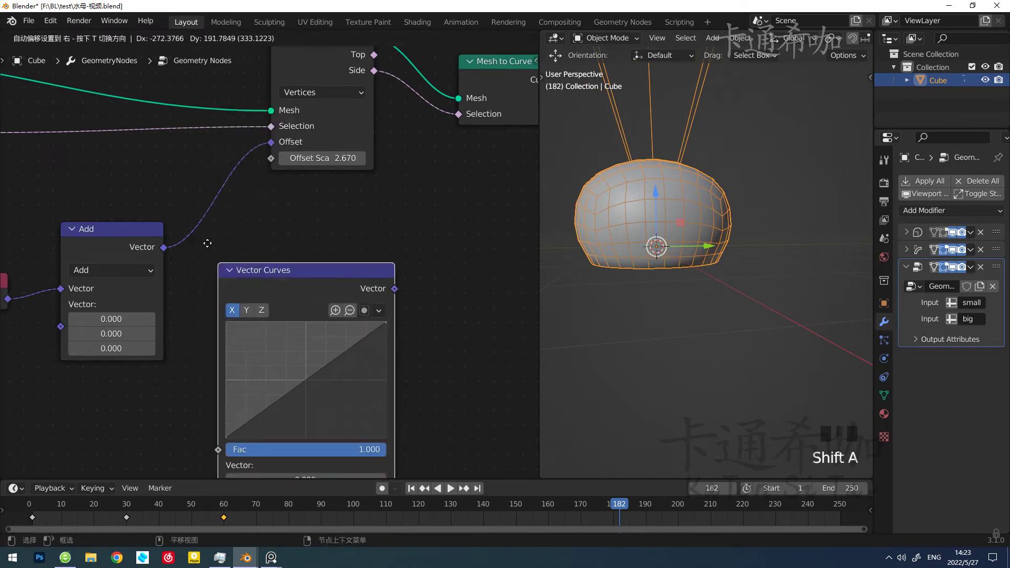
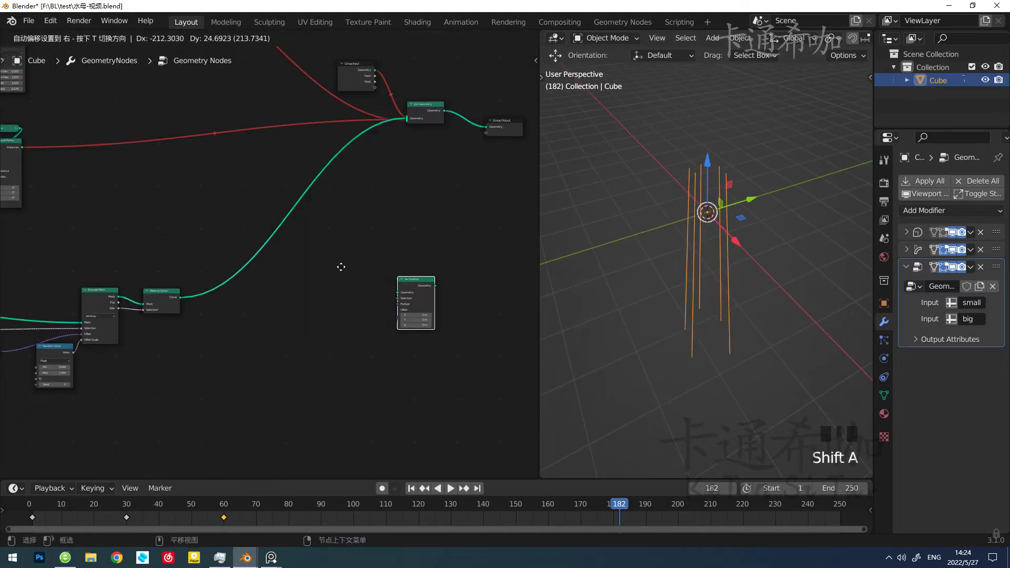
Insert a Resample Curve node at Length 0.1 m between Mesh to Curve and Set Position
left_click_drag(302, 233, 252, 314)
key("shift+a")
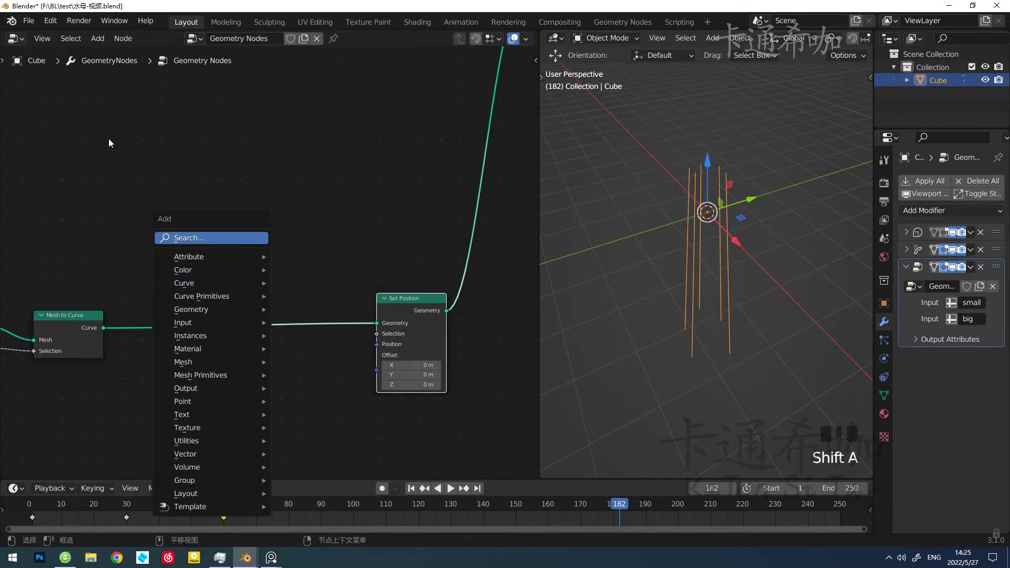
key("shift+a")
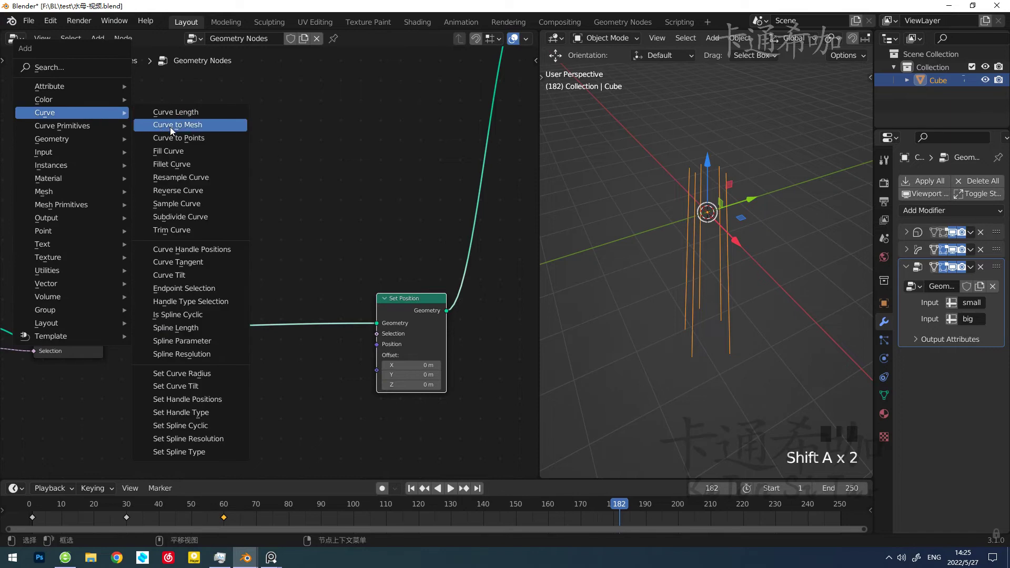
left_click_drag(170, 333, 271, 343)
left_click_drag(271, 342, 383, 207)
left_click(383, 207)
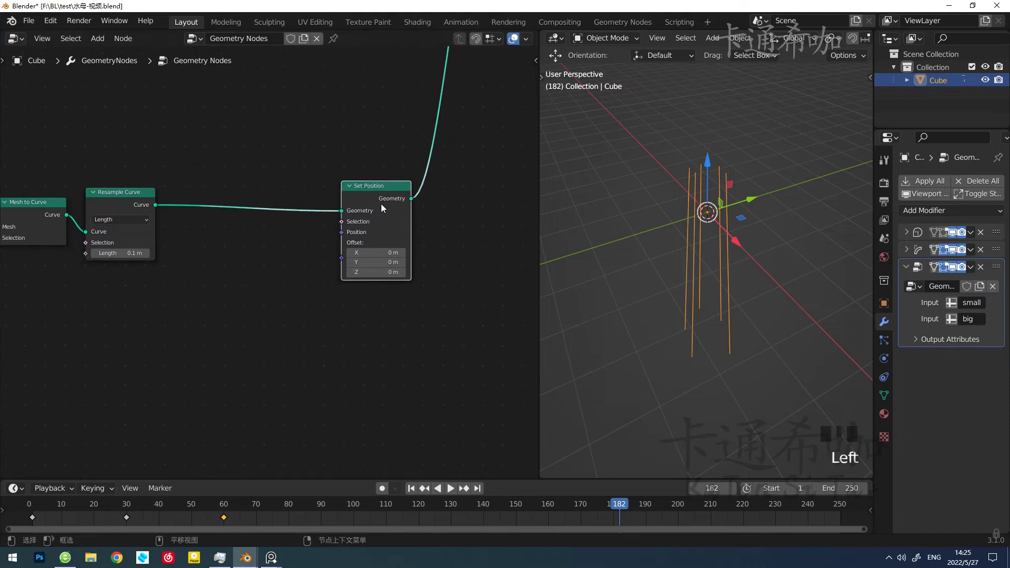
middle_click(287, 277)
key("shift+a")
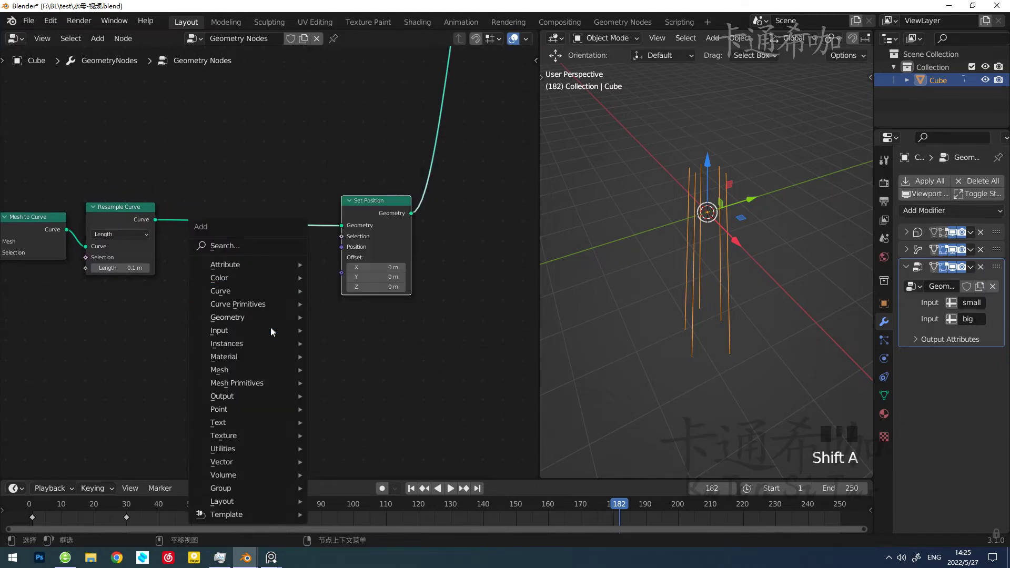
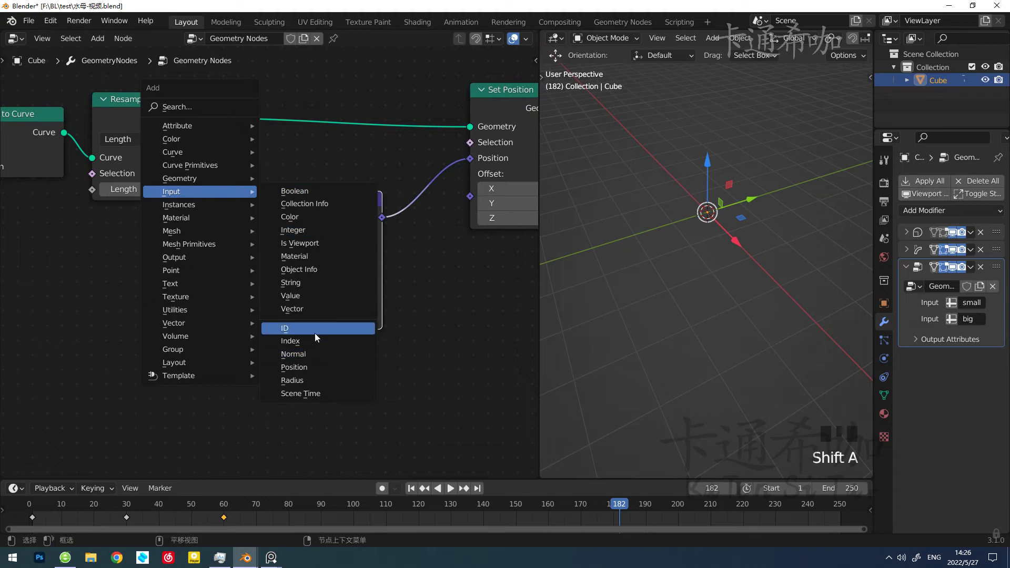
Feed Set Position a Vector Math Scale of Position, Z factor from Spline Parameter via Combine XYZ
left_click_drag(210, 265, 200, 256)
left_click_drag(201, 256, 260, 333)
key("shift+a")
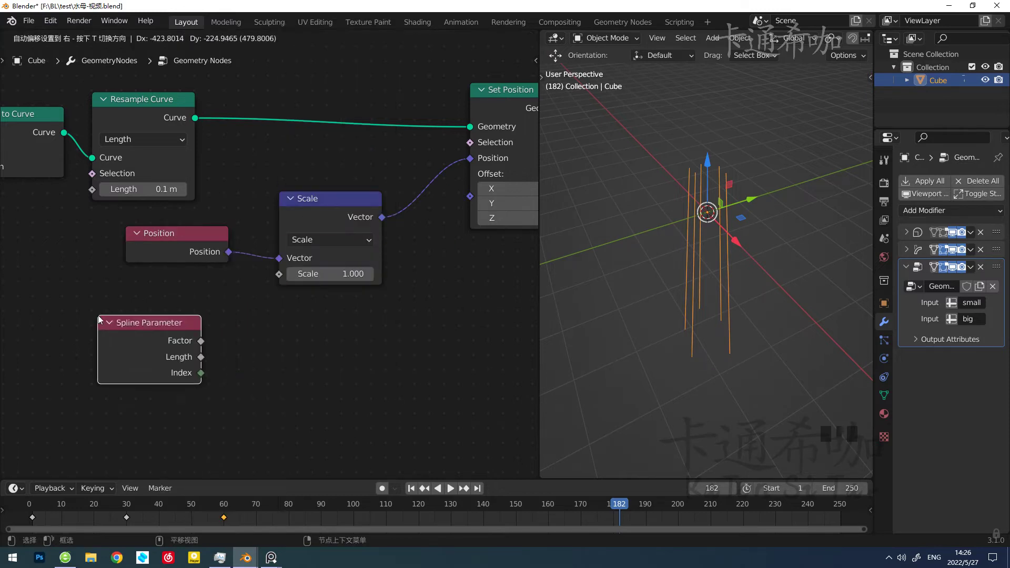
left_click_drag(204, 349, 751, 246)
scroll("up", 3)
left_click_drag(719, 264, 722, 206)
scroll("up", 3)
left_click_drag(145, 347, 257, 382)
middle_click(256, 381)
key("shift+a")
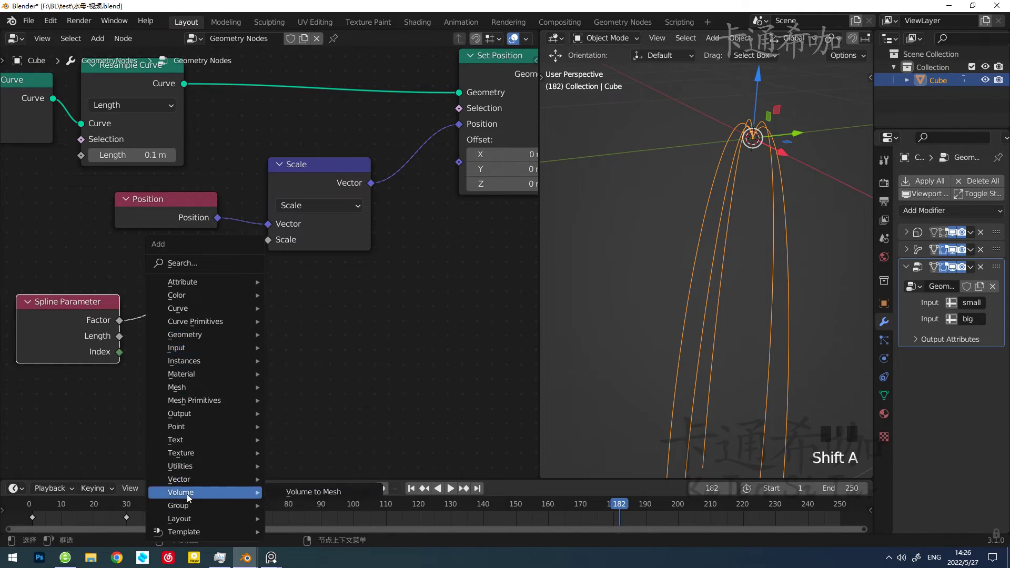
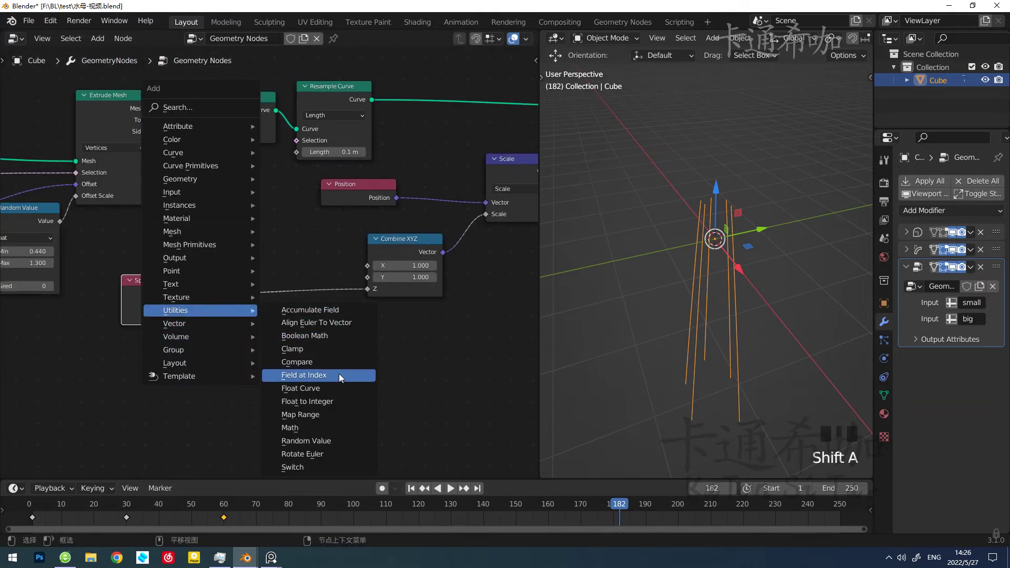
Rewire the Set Position/Scale chain so the strands curl into short hooks
left_click_drag(288, 282, 297, 348)
left_click_drag(297, 348, 722, 270)
left_click_drag(722, 269, 248, 215)
scroll("down", 3)
left_click_drag(218, 222, 260, 247)
scroll("up", 3)
Set the Random Value to probability 0.693 and seed 5, then review the whole tree
left_click_drag(182, 241, 773, 321)
left_click_drag(774, 321, 214, 271)
left_click_drag(214, 270, 727, 314)
scroll("down", 3)
left_click_drag(707, 326, 281, 179)
scroll("down", 3)
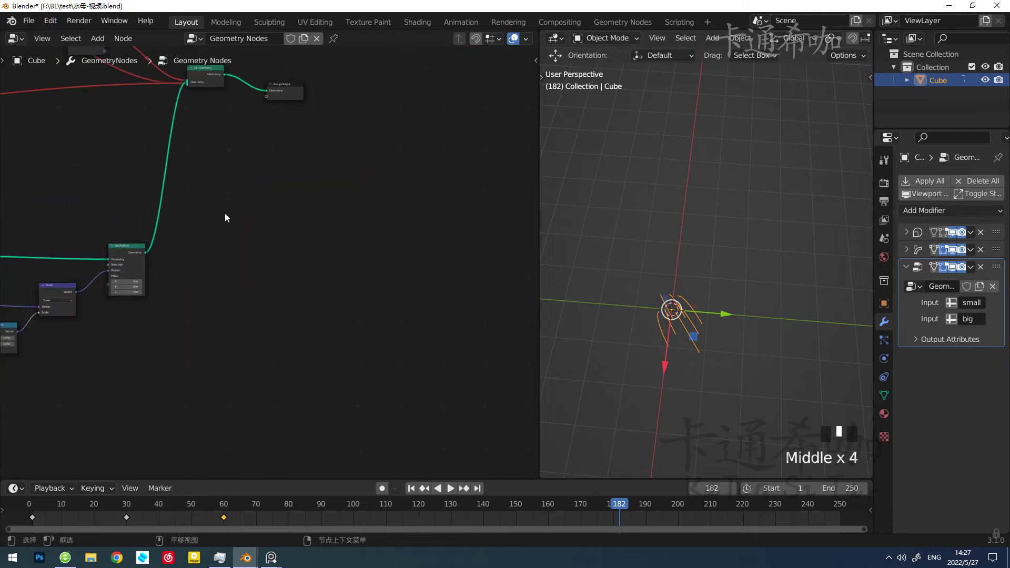
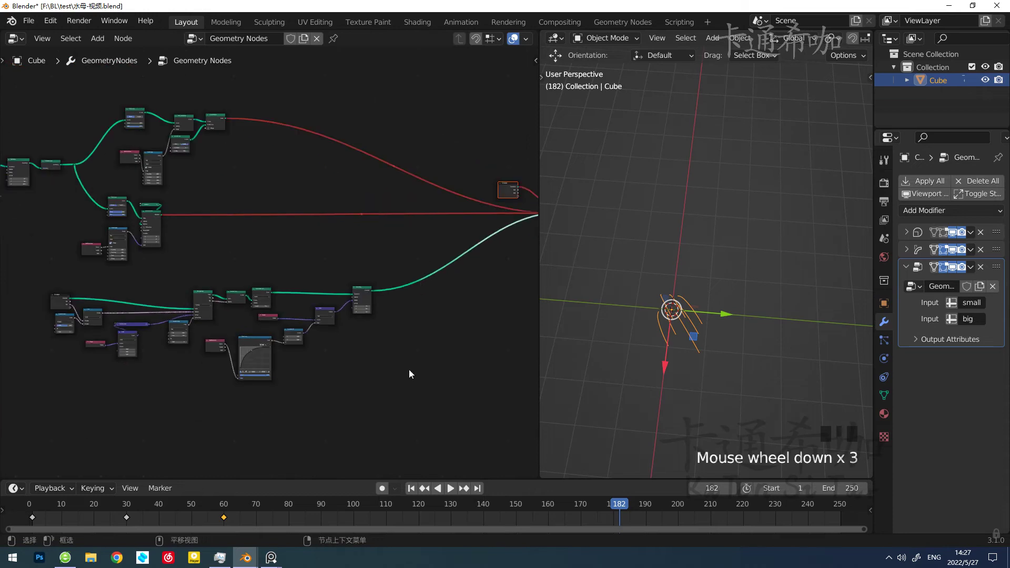
Rearrange the tentacle curve links after Set Position to take a trim node
left_click_drag(316, 343, 278, 294)
key("ctrl+z")
left_click_drag(328, 375, 379, 415)
left_click_drag(285, 364, 129, 300)
scroll("up", 3)
middle_click(128, 324)
scroll("up", 3)
left_click_drag(172, 333, 219, 327)
left_click(219, 327)
middle_click(200, 324)
scroll("up", 3)
Insert a Trim Curve node on the tentacle link with End 0.680
key("shift+a")
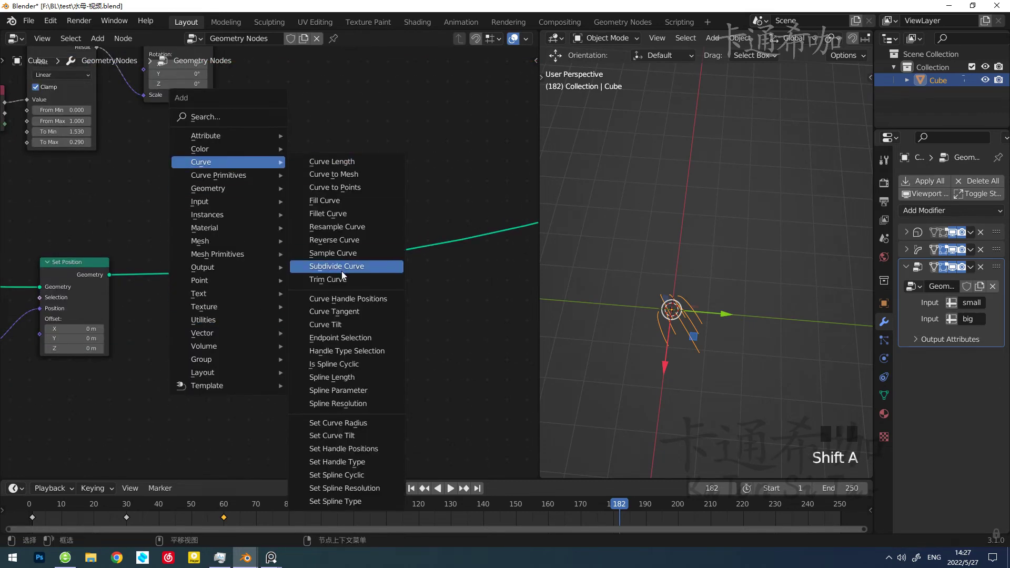
scroll("up", 3)
left_click_drag(674, 342, 238, 319)
left_click_drag(238, 319, 176, 256)
right_click(176, 256)
left_click(295, 248)
left_click_drag(315, 298, 378, 290)
left_click_drag(378, 289, 282, 301)
Add Curve to Mesh after Trim Curve with a Curve Line profile whose End comes from Combine XYZ
key("shift+a")
key("shift+a")
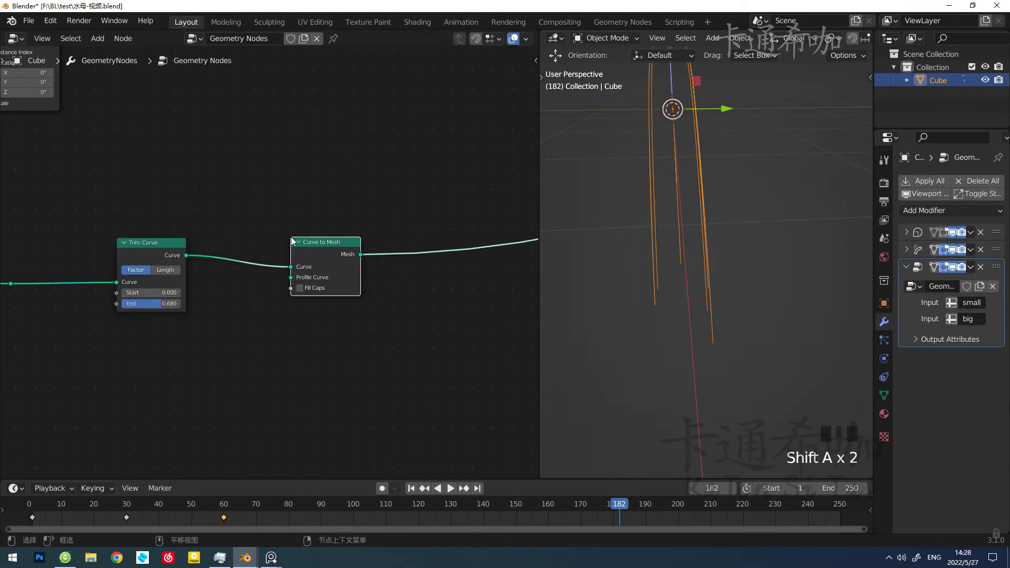
left_click_drag(332, 253, 305, 194)
key("shift+a")
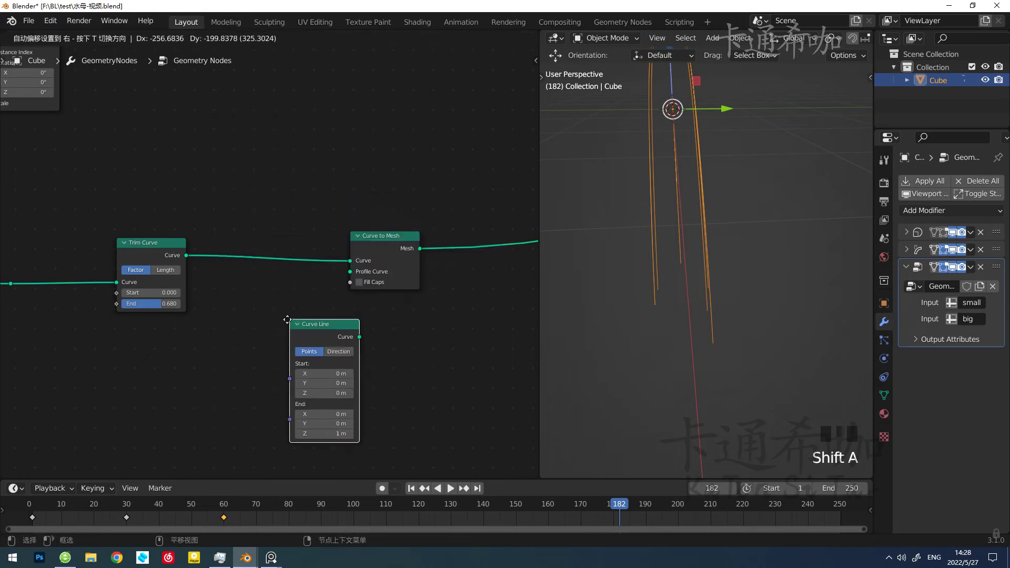
left_click_drag(276, 334, 275, 281)
scroll("up", 3)
scroll("up", 3)
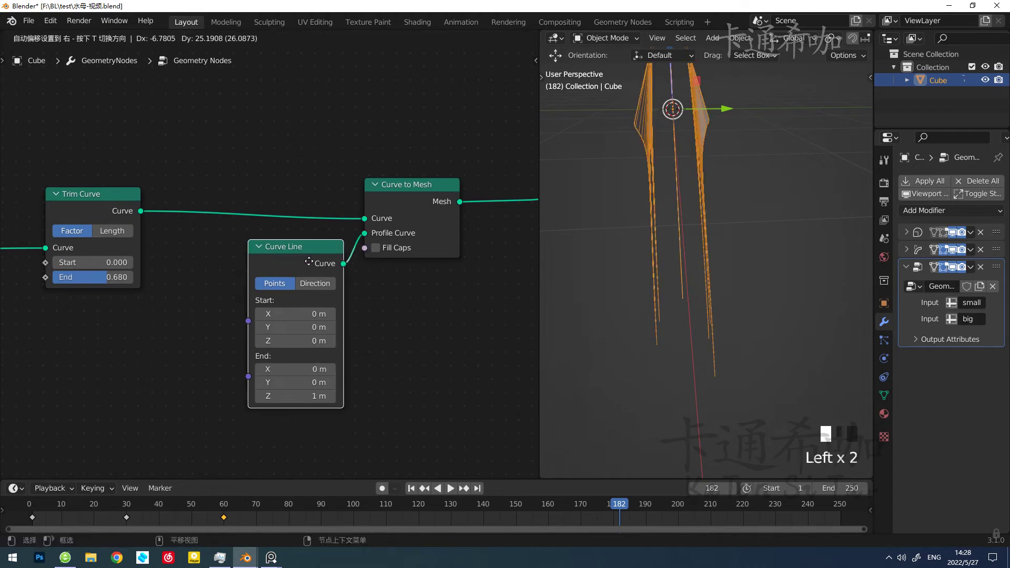
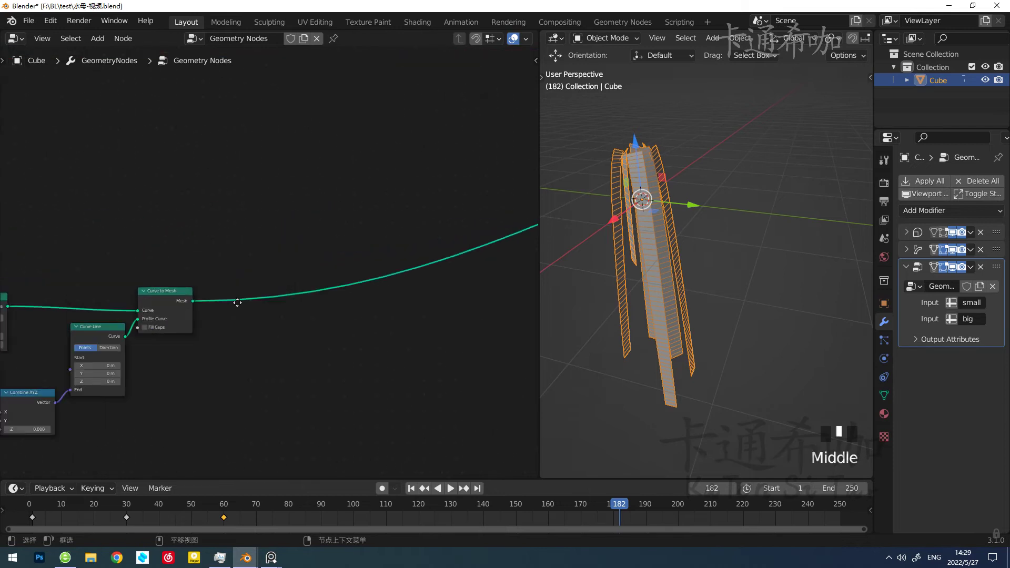
Offset the ribbons' Set Position by Noise Texture Fac plus -0.5 through a Vector Add node
key("shift+a")
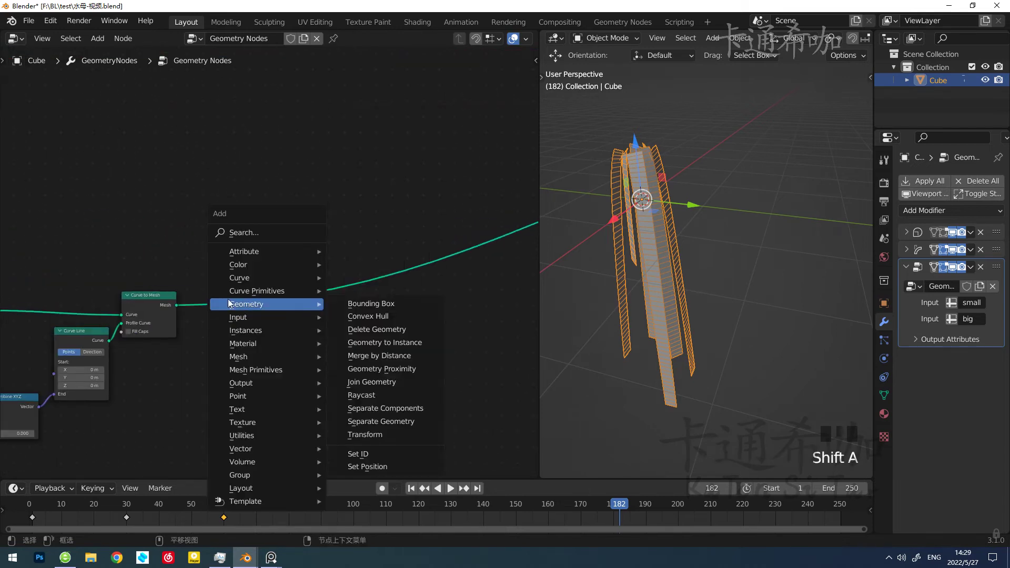
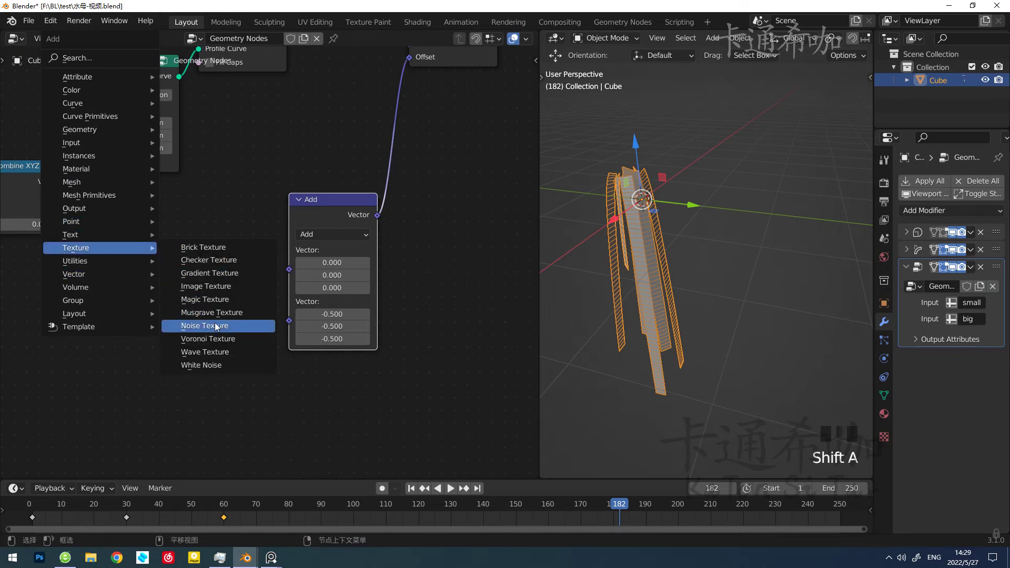
left_click_drag(193, 289, 720, 278)
left_click_drag(720, 279, 280, 283)
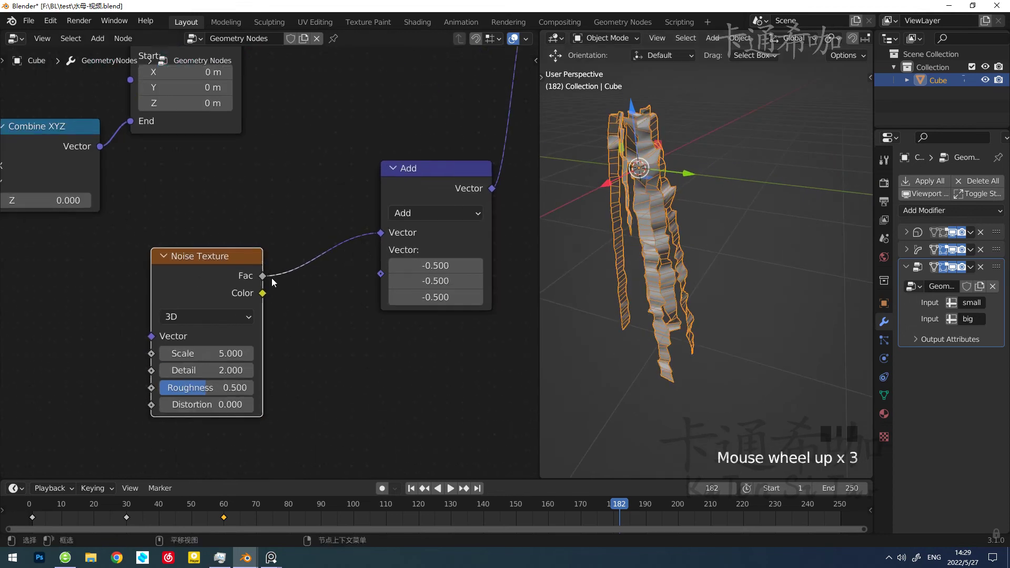
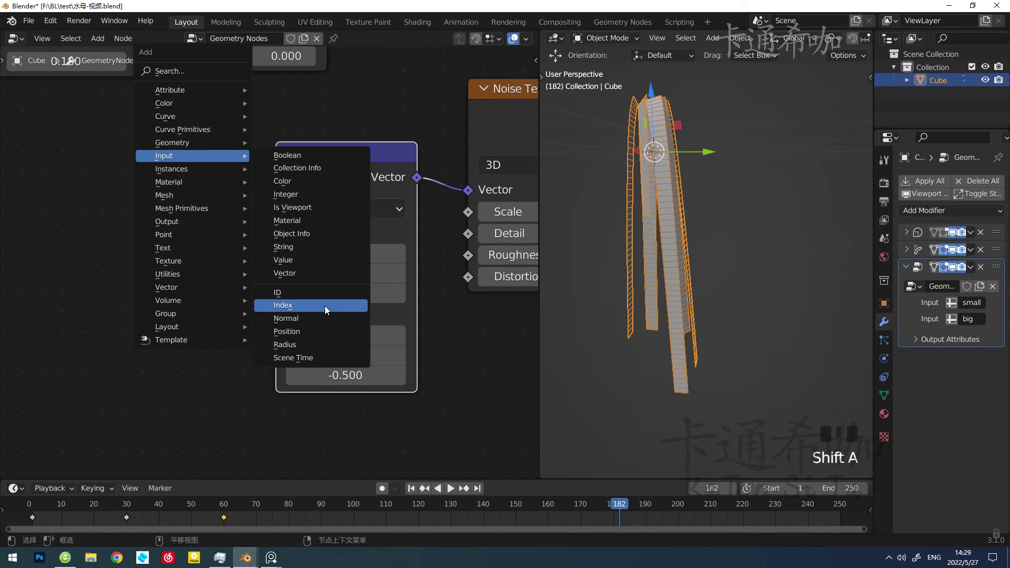
Wire a Position plus Math Add offset into the noise texture's vector input
left_click_drag(347, 259, 262, 294)
key("shift+a")
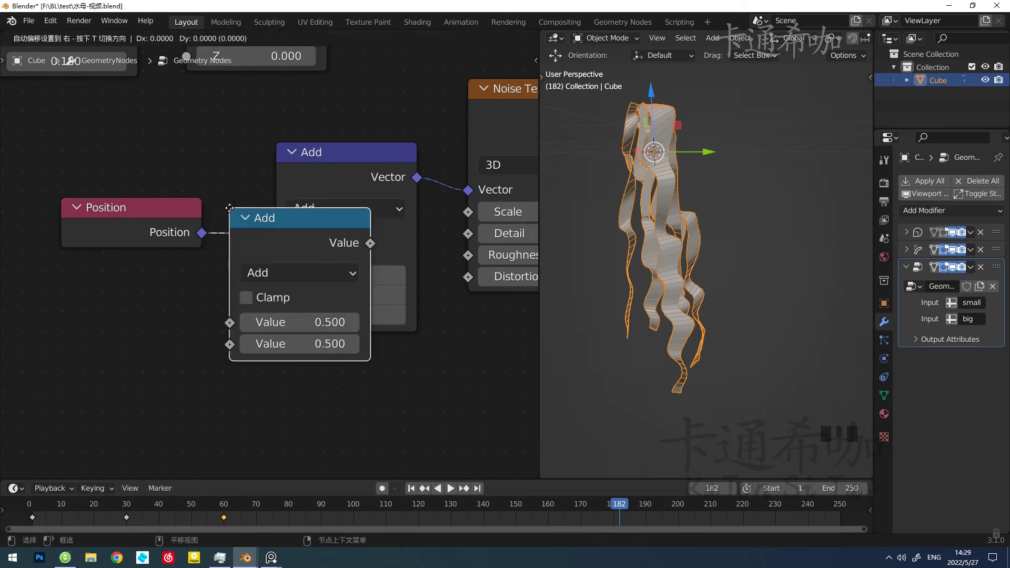
left_click_drag(215, 322, 242, 354)
left_click_drag(242, 354, 342, 328)
Feed Scene Time seconds, scaled by 0.5, into the noise offset so it shifts over time
key("shift+a")
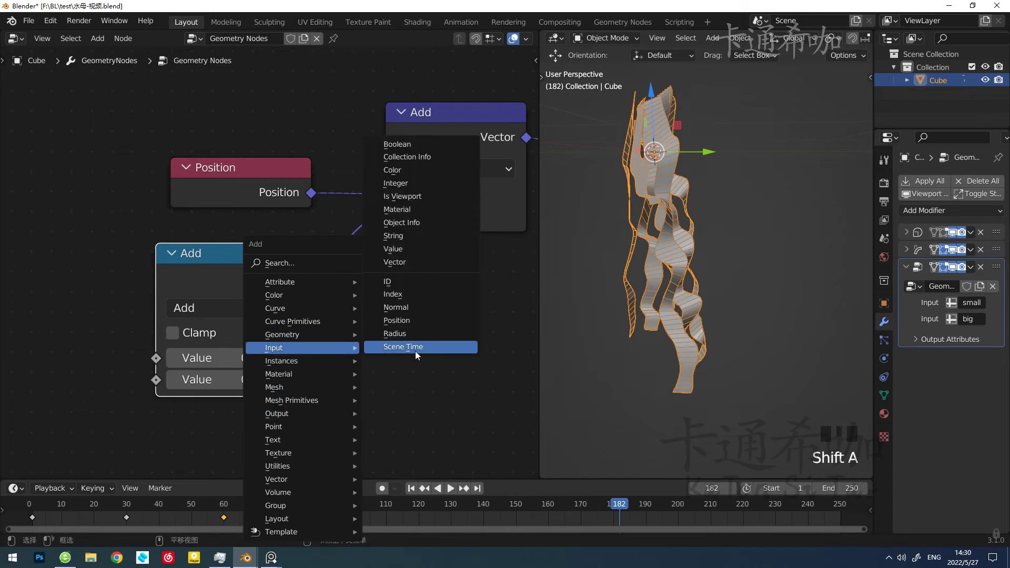
left_click_drag(156, 416, 26, 394)
left_click_drag(74, 400, 632, 299)
left_click_drag(631, 299, 426, 393)
key("shift+a")
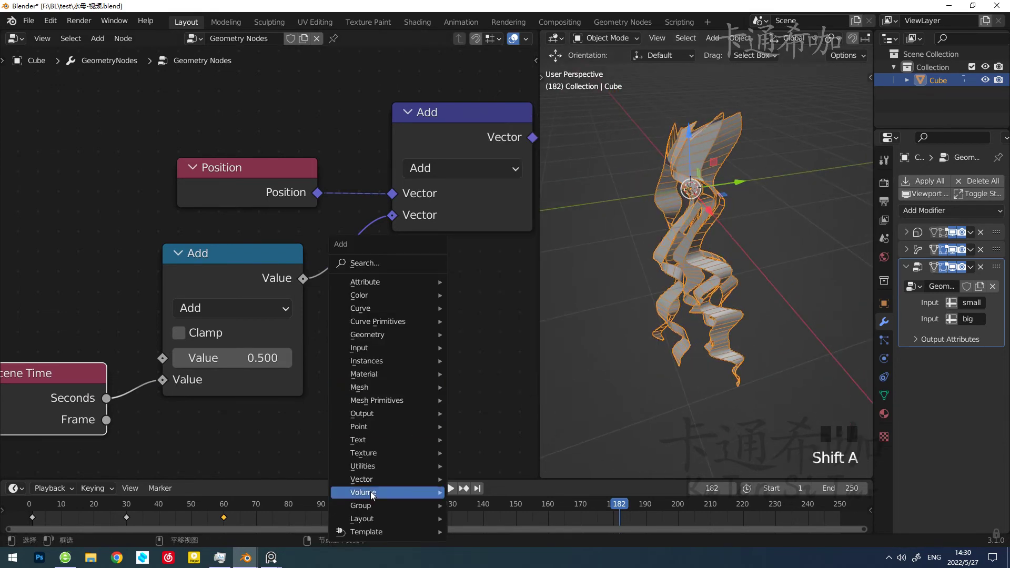
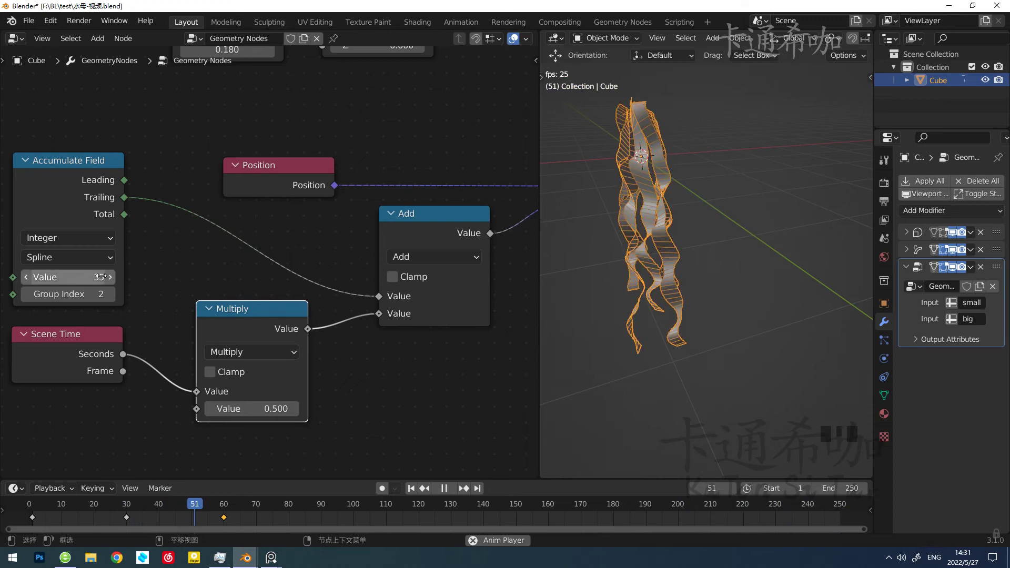
Connect the shared 0.22 Value node into the Combine XYZ driving the Curve Line end
left_click_drag(114, 282, 460, 322)
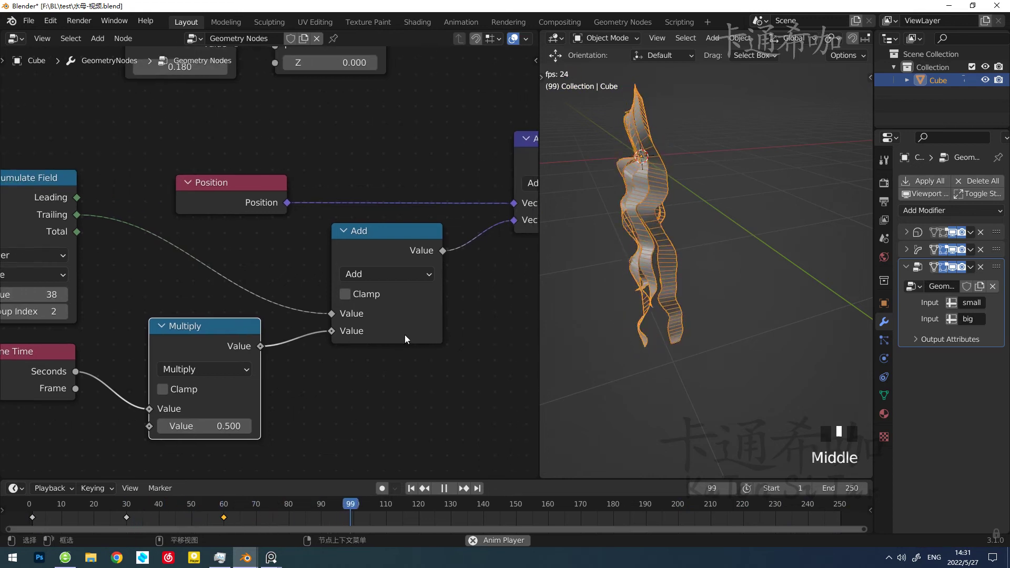
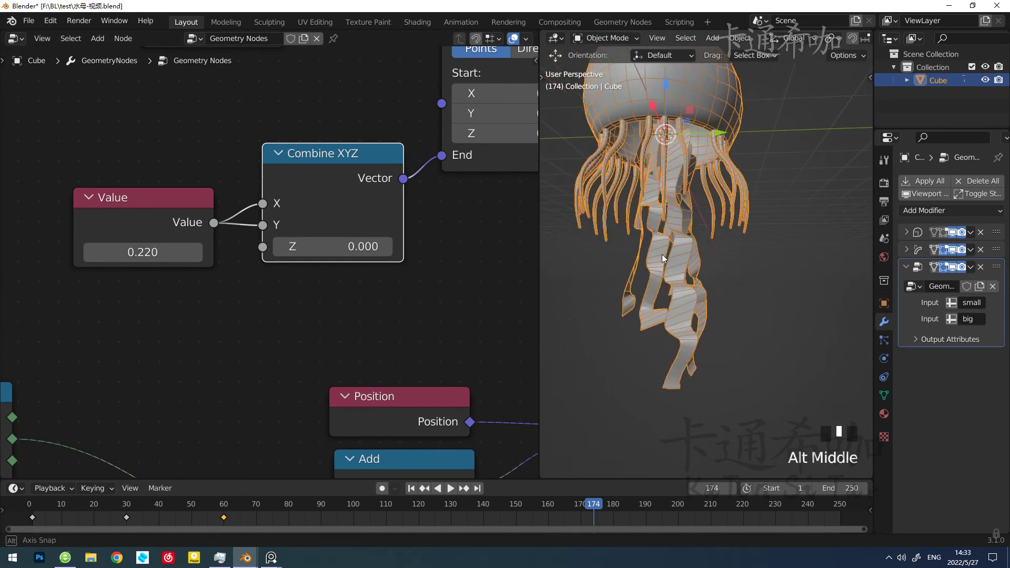
Lower the shared ribbon width Value to 0.130 and check the narrower tentacles in playback
scroll("down", 3)
scroll("up", 3)
scroll("down", 3)
left_click_drag(259, 303, 176, 265)
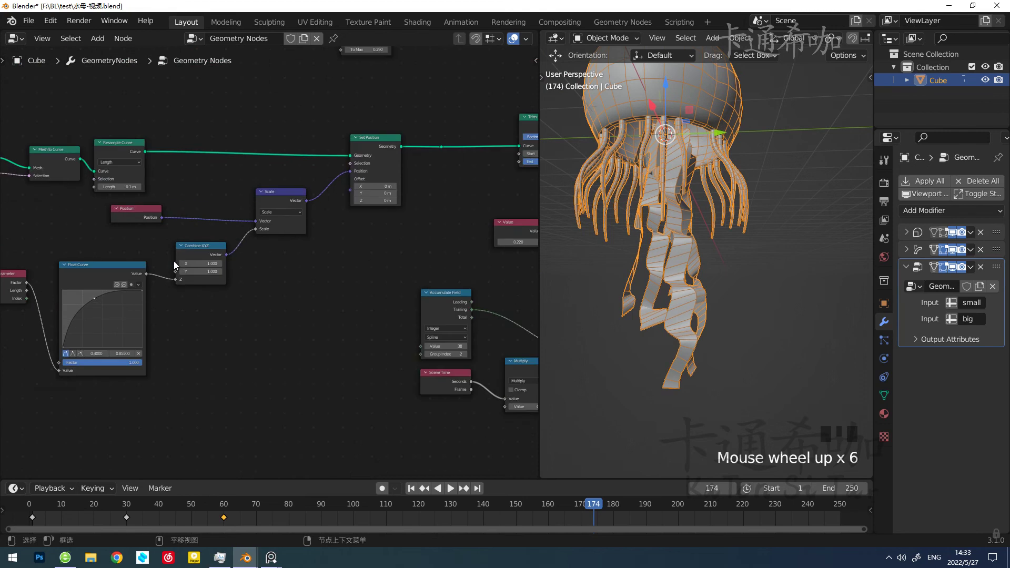
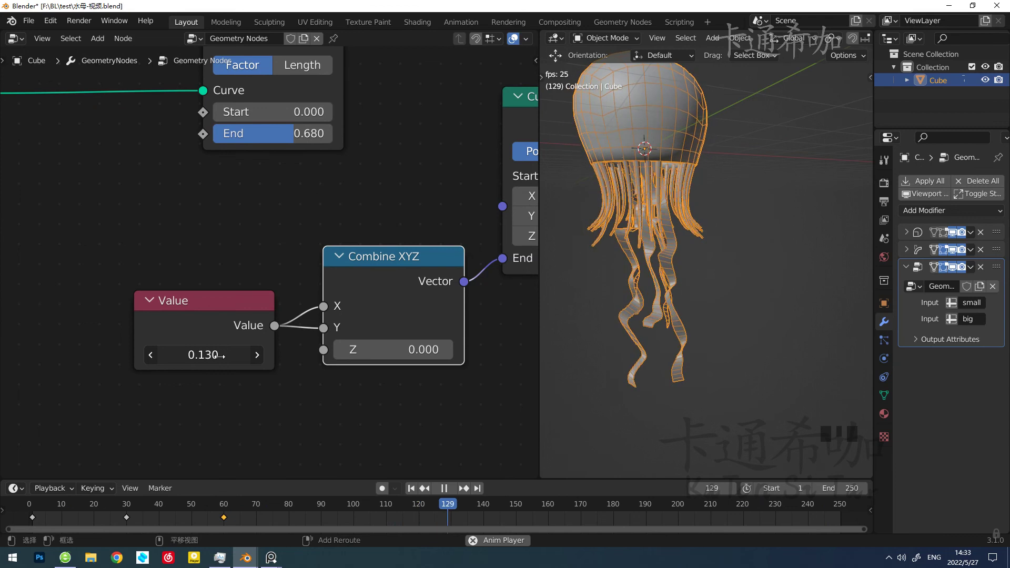
key("alt+space")
scroll("down", 3)
left_click_drag(363, 185, 284, 296)
key("shift+a")
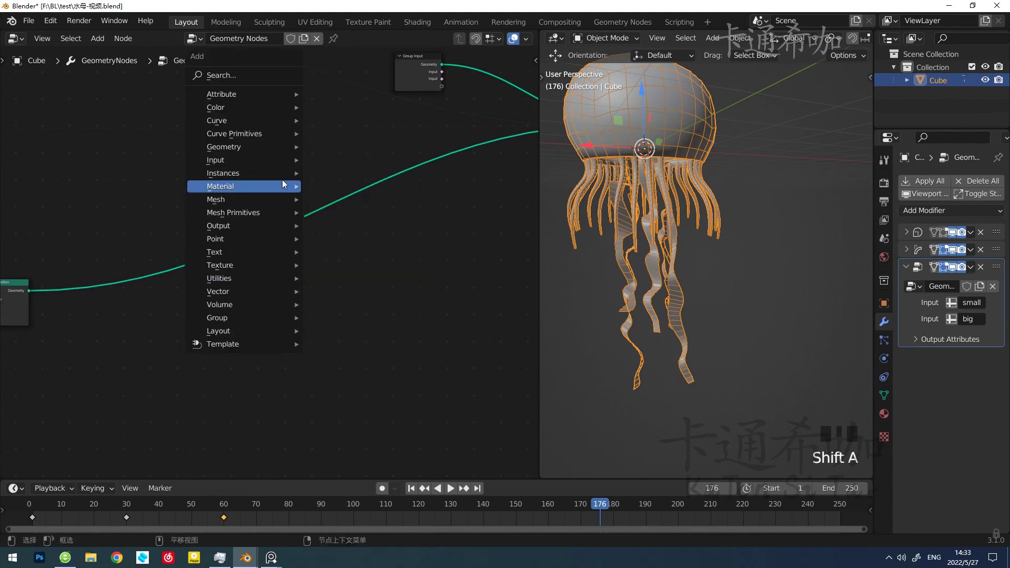
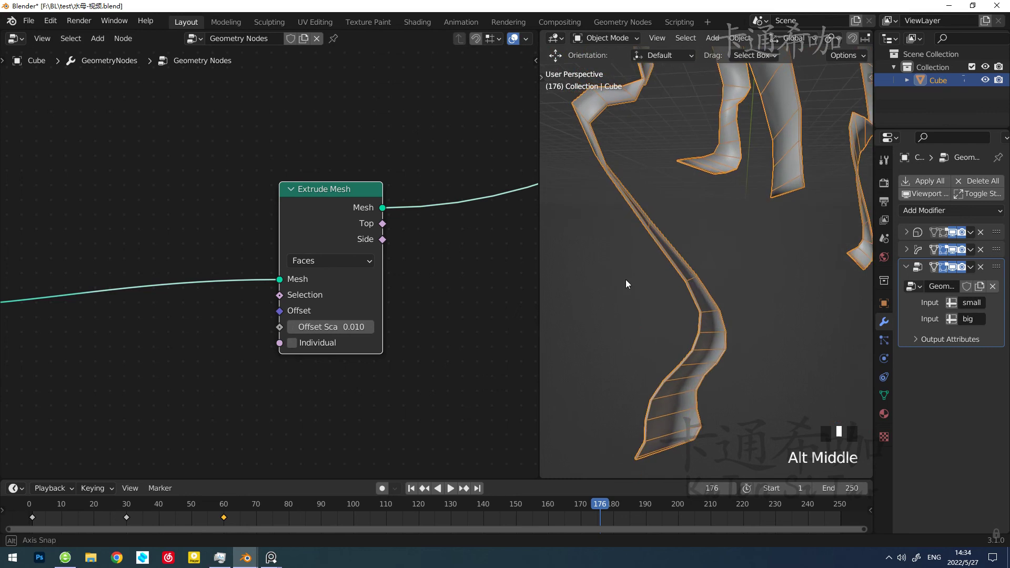
Join the extruded ribbon geometry with flipped faces into one mesh
left_click_drag(323, 198, 336, 278)
scroll("down", 3)
left_click_drag(372, 284, 357, 320)
key("shift+a")
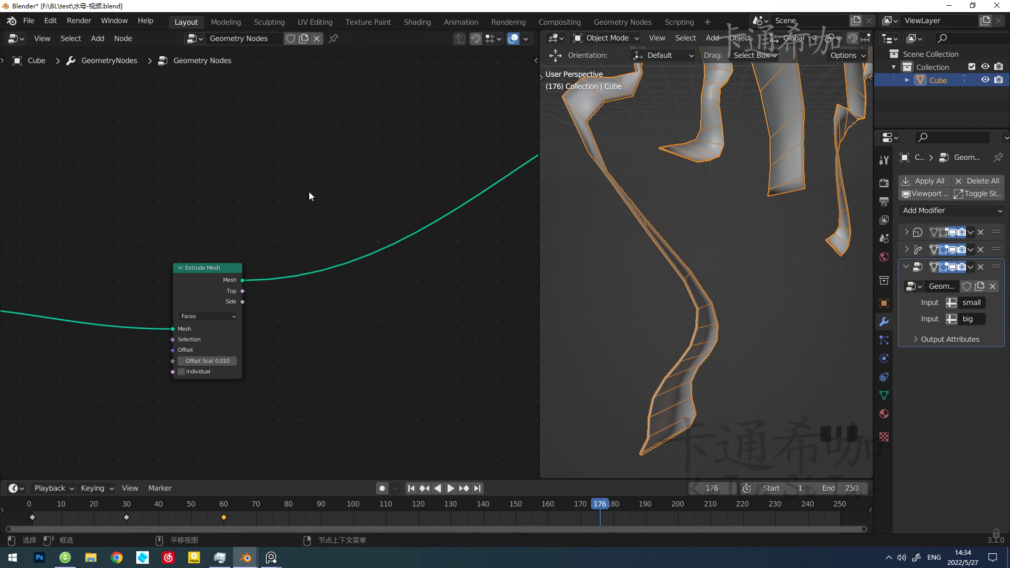
key("shift+a")
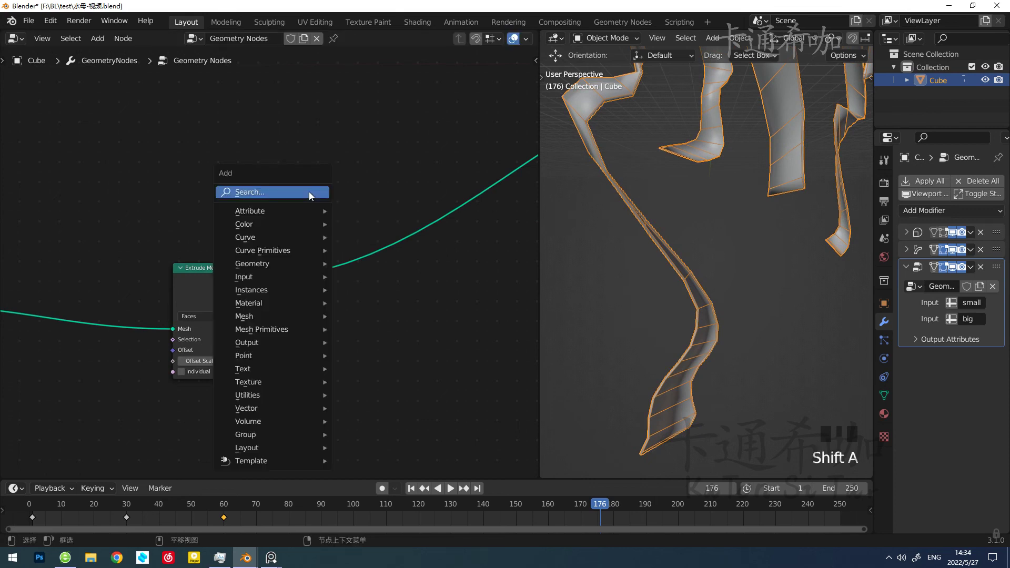
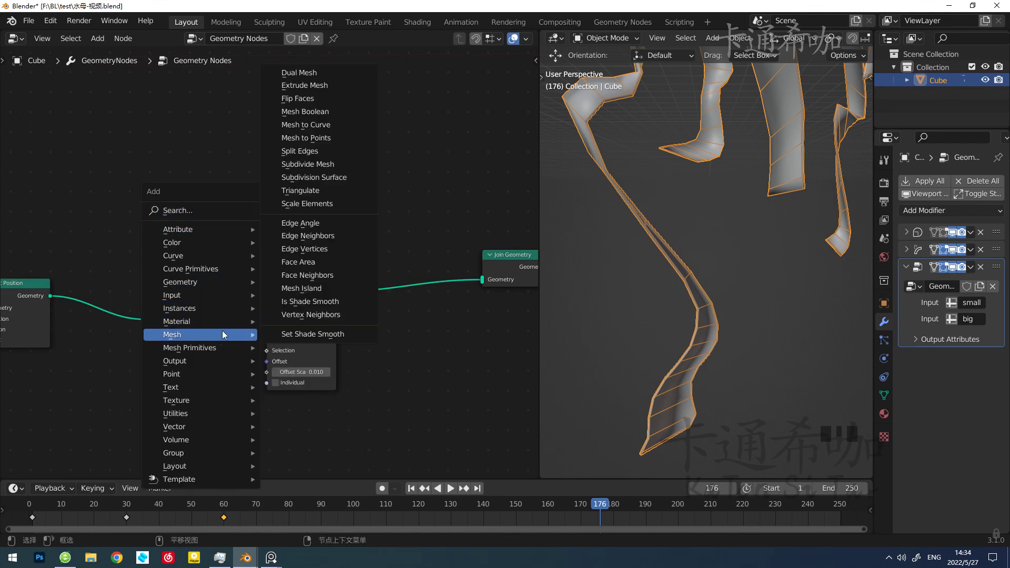
left_click_drag(147, 321, 381, 208)
left_click_drag(269, 195, 478, 270)
left_click_drag(477, 270, 367, 272)
left_click(367, 271)
left_click_drag(414, 292, 285, 171)
Merge the joined ribbons by distance at 0.001 m so the tentacles become solid
key("shift+a")
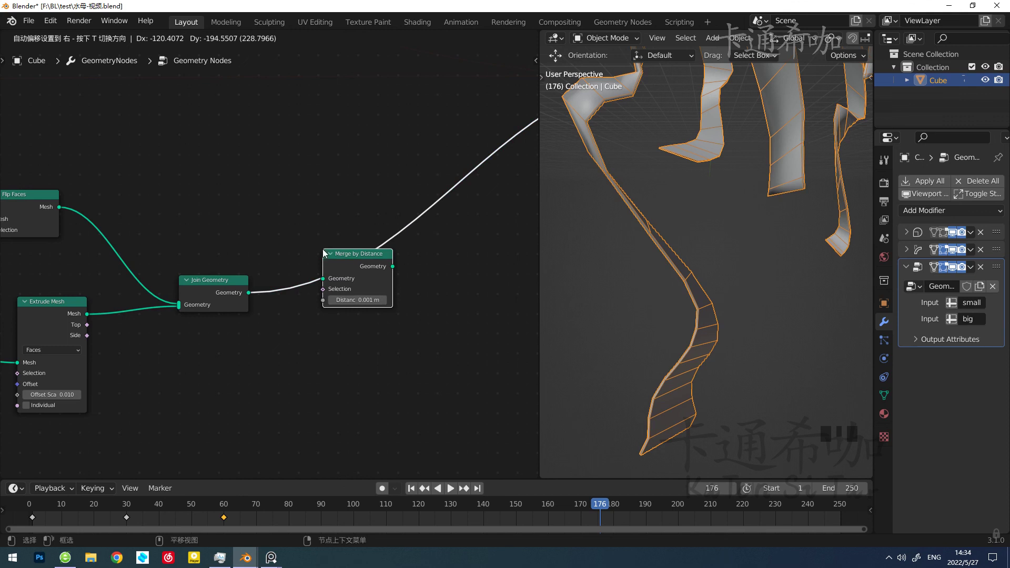
left_click_drag(678, 267, 680, 309)
scroll("up", 3)
left_click_drag(856, 42, 784, 42)
left_click_drag(784, 42, 618, 239)
scroll("down", 3)
left_click_drag(606, 244, 796, 43)
left_click_drag(786, 42, 610, 252)
scroll("down", 3)
Play the animation and orbit the viewport to watch the tentacles wriggle under the dome
left_click_drag(386, 239, 662, 290)
scroll("down", 3)
key("alt+space")
left_click_drag(712, 232, 752, 255)
scroll("up", 3)
left_click_drag(708, 290, 683, 246)
scroll("down", 3)
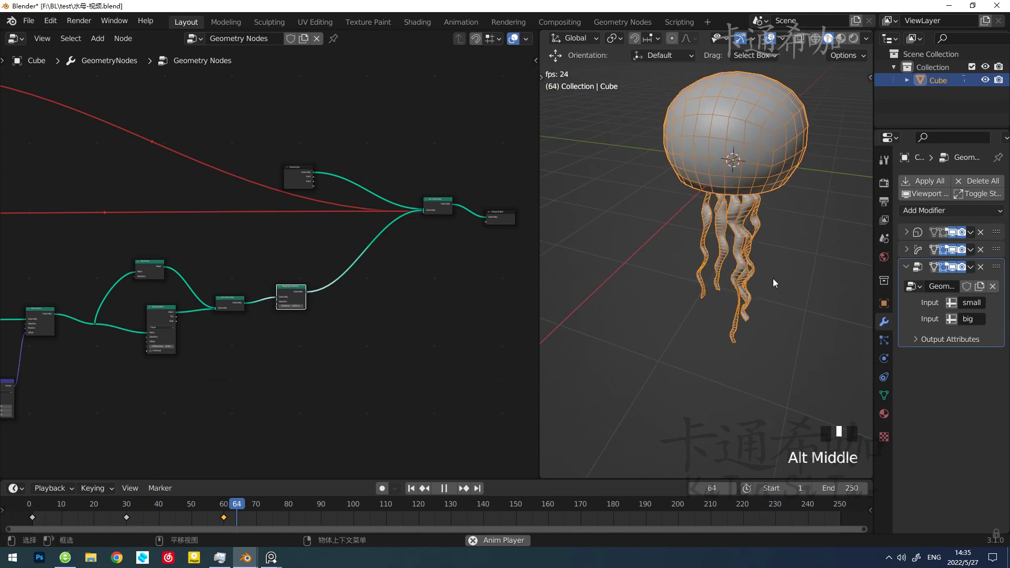